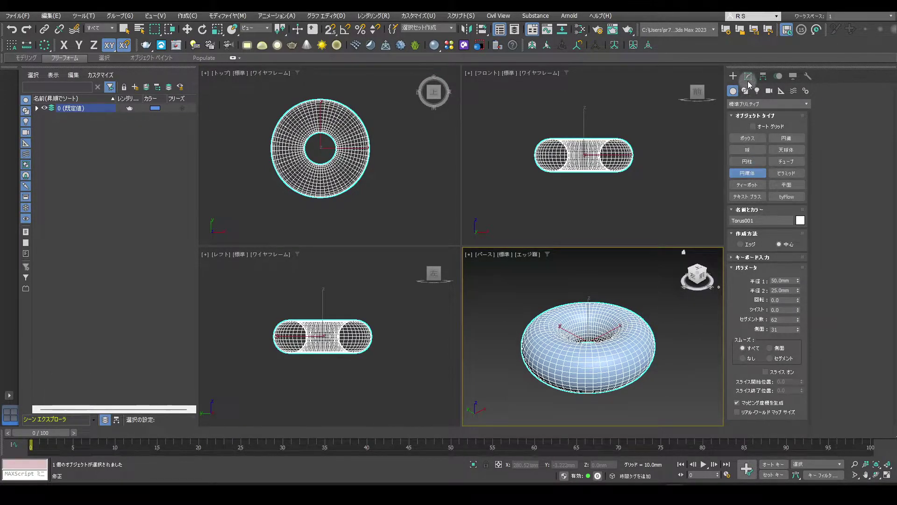
Step: Set the FFD (Box) lattice dimensions on the torus to 4x4x5
left_click(752, 81)
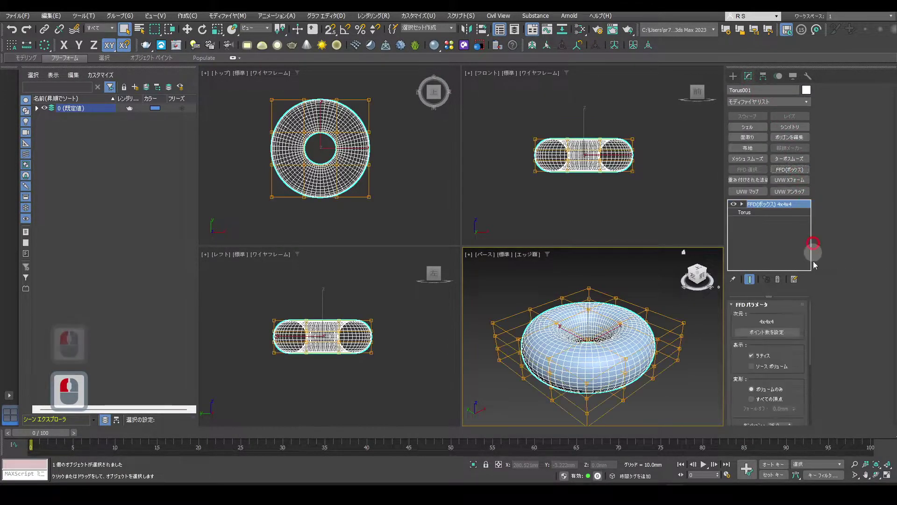
left_click(790, 336)
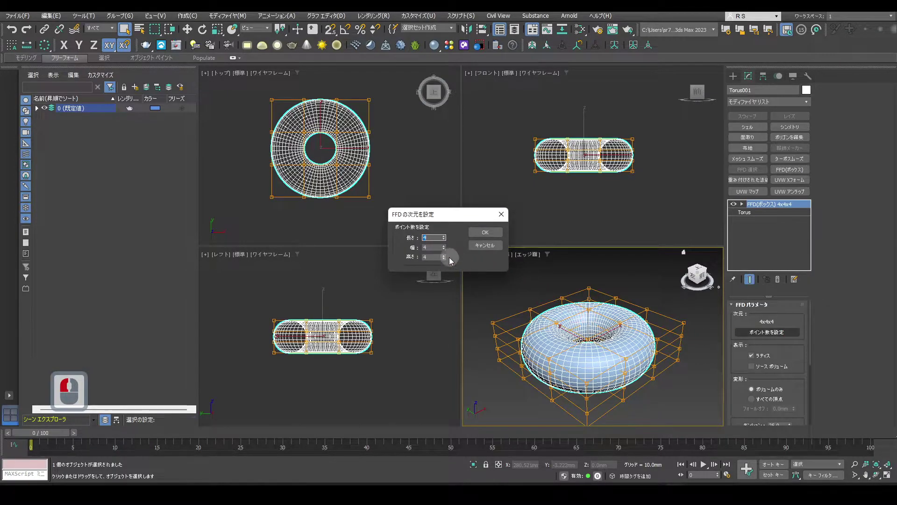
left_click(448, 261)
left_click(488, 236)
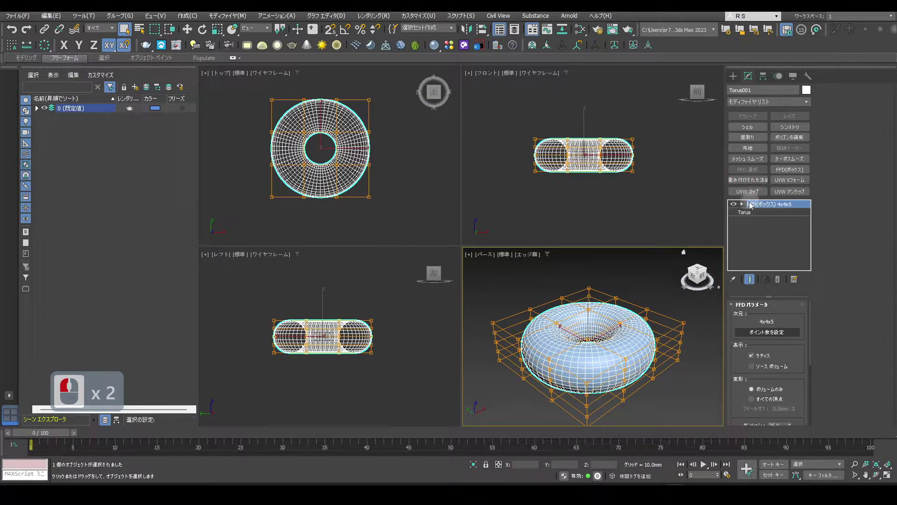
Step: Scale the FFD control points outward in the Top viewport to widen the donut
left_click(747, 210)
left_click(747, 212)
left_click(522, 159)
left_click_drag(687, 170, 352, 145)
key("r")
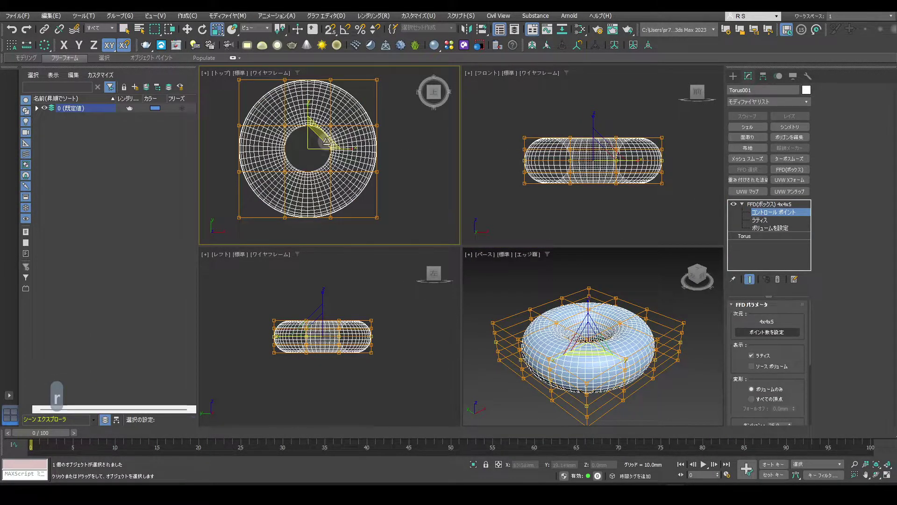
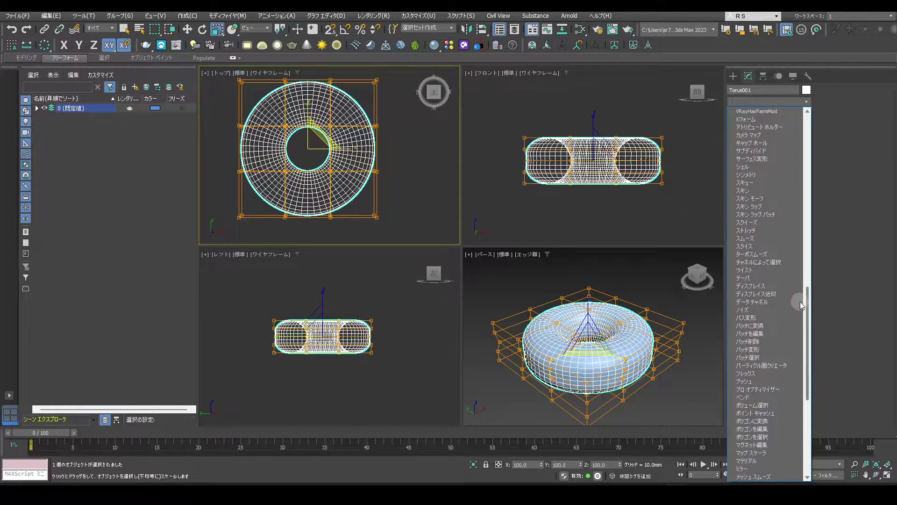
Step: Add a Noise modifier to the donut with scale 15 and about 2 mm strength
left_click(803, 309)
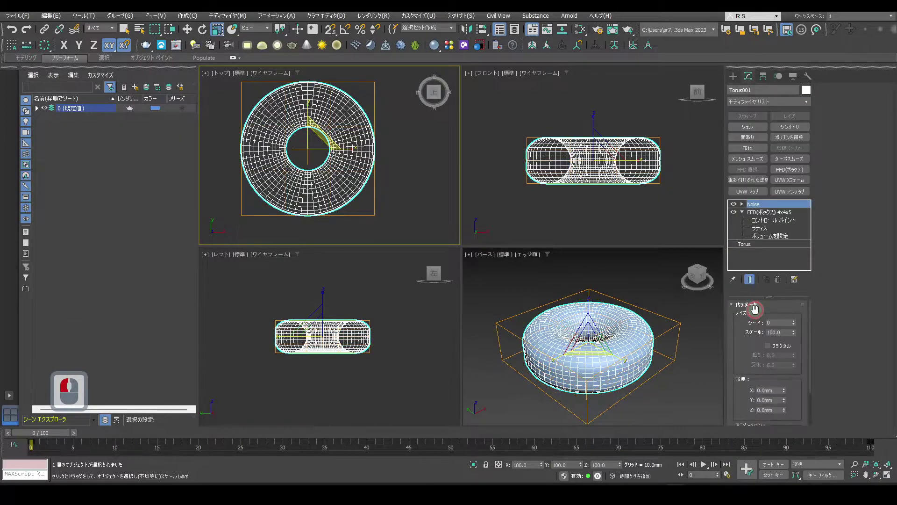
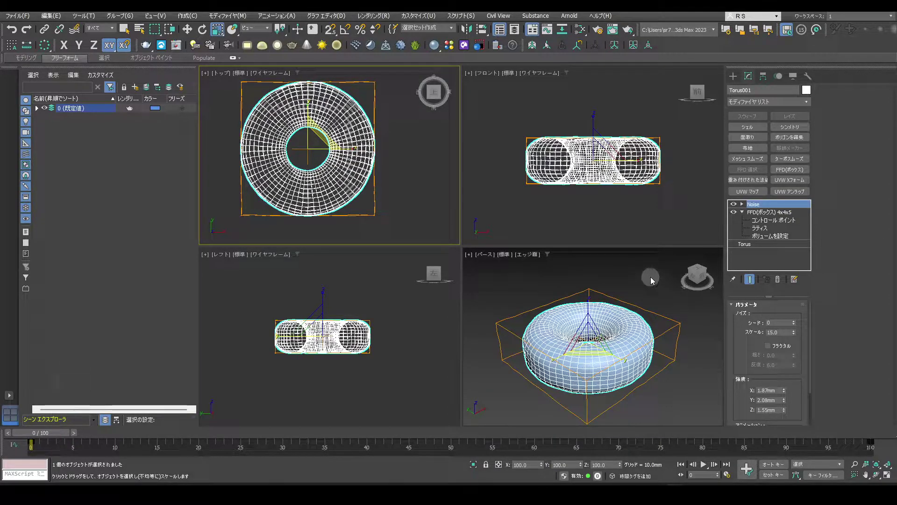
left_click(654, 281)
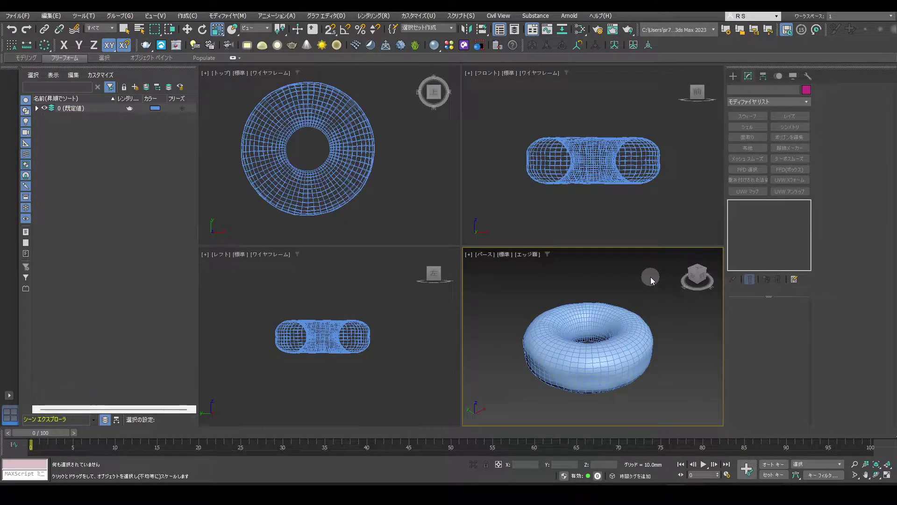
left_click(655, 328)
Step: Change the donut's object colour to pale yellow and return to the Create panel
left_click(808, 94)
left_click(429, 238)
left_click(500, 300)
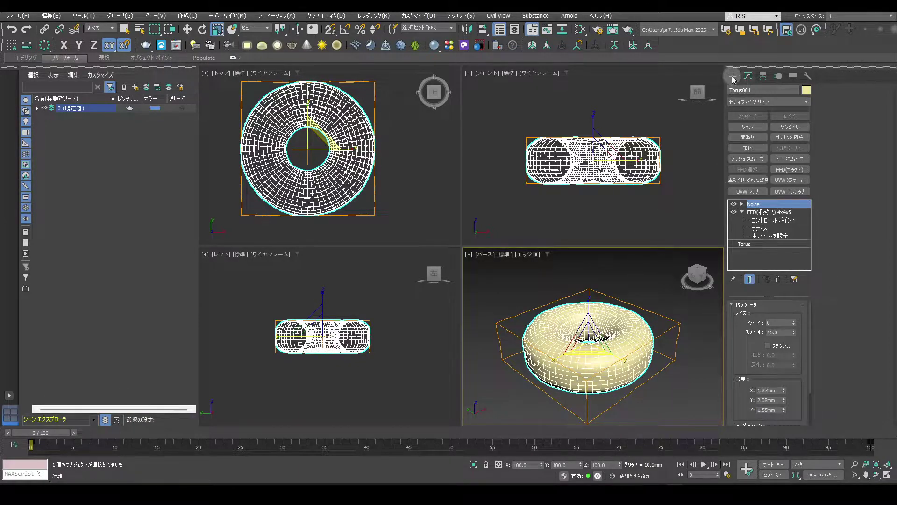
left_click(735, 80)
Step: Create a circular tyIcon helper about 49 mm across at the donut's centre
left_click(784, 94)
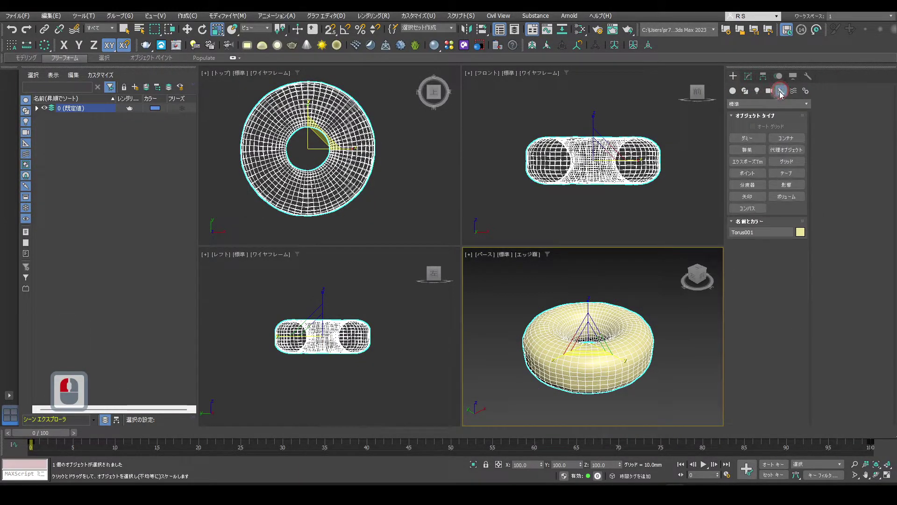
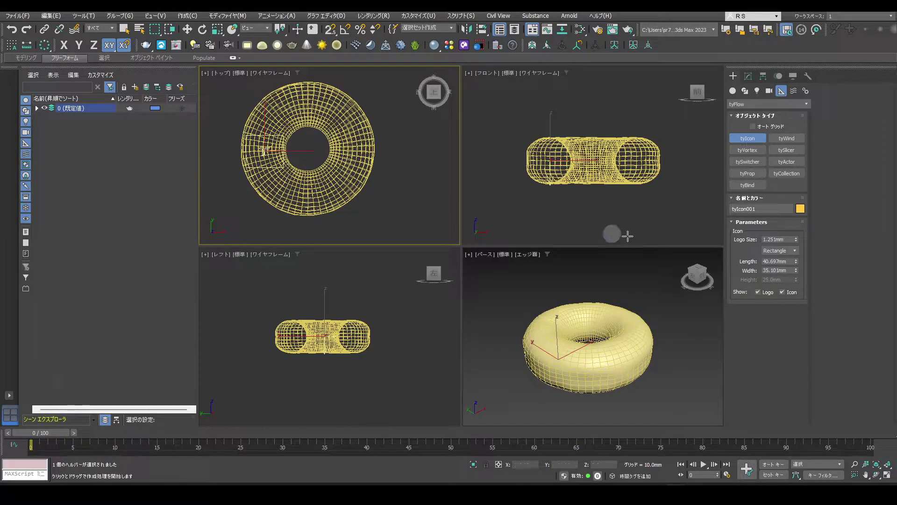
left_click(788, 255)
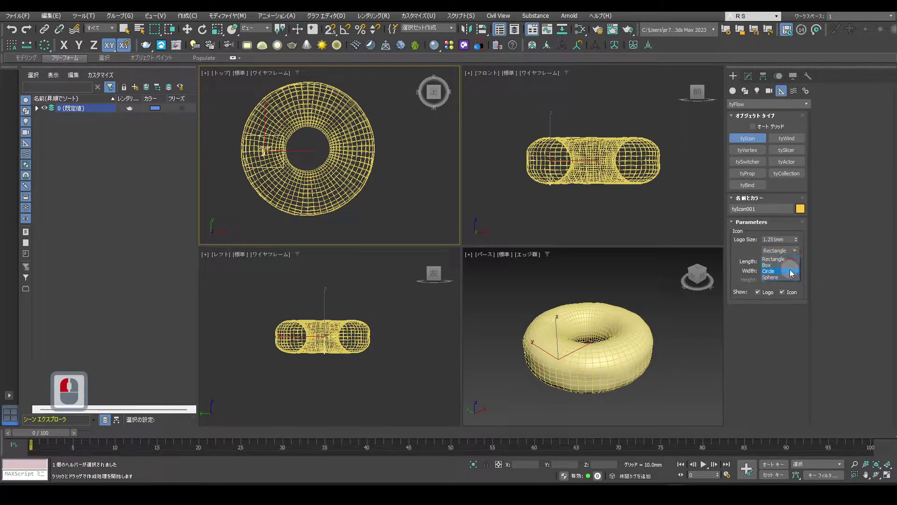
left_click(797, 266)
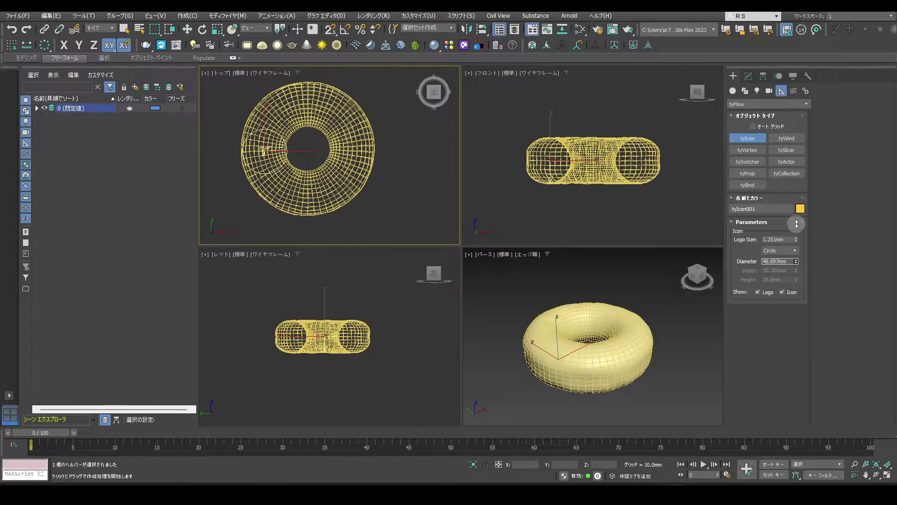
left_click(800, 230)
right_click(396, 140)
key("w")
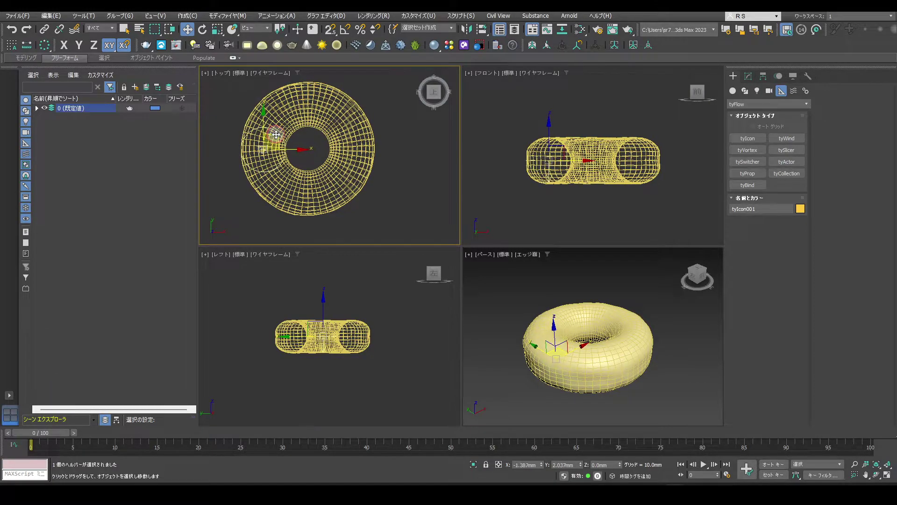
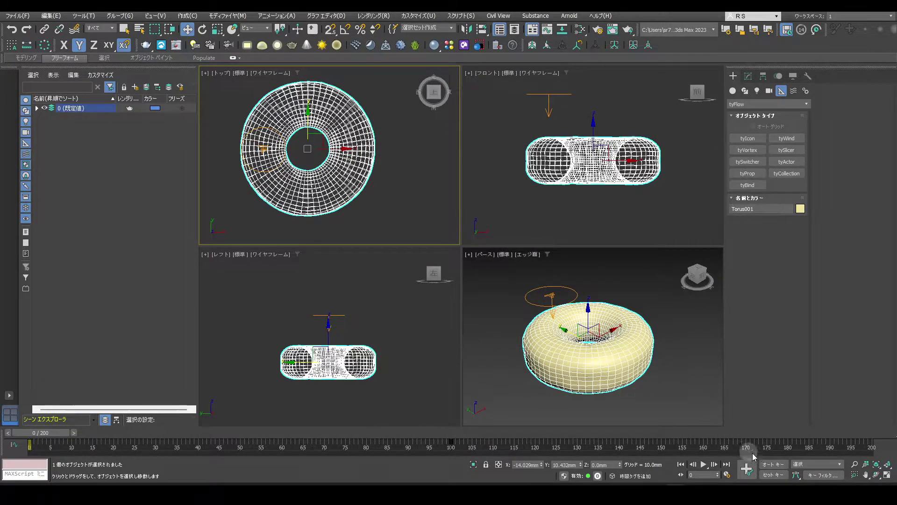
Step: With Auto Key on, rotate the torus 90° around Z
left_click(773, 469)
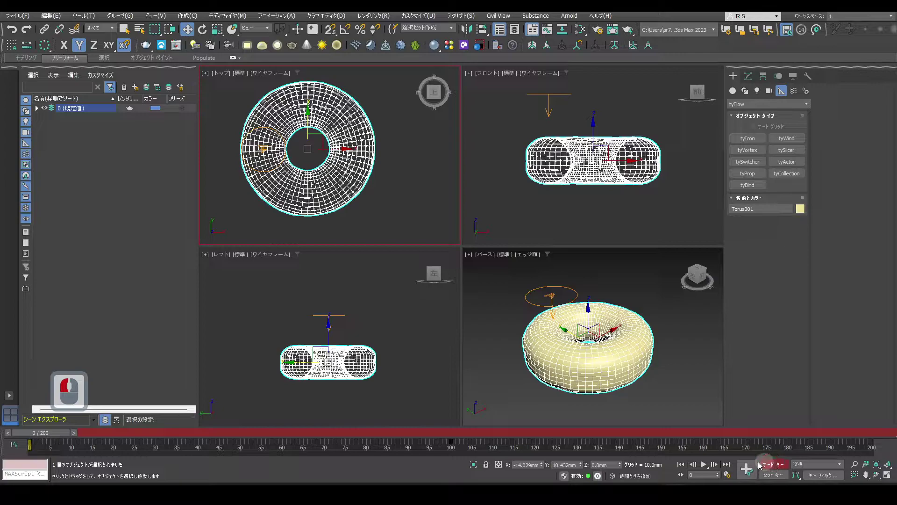
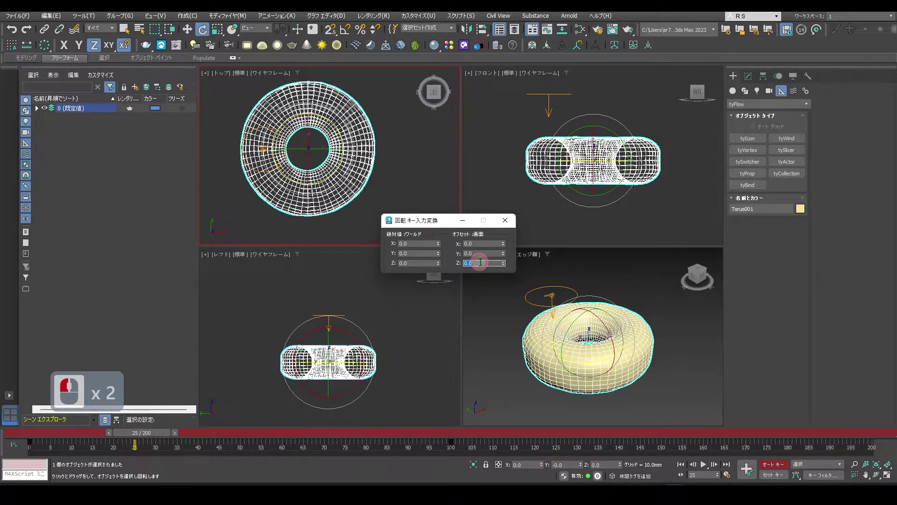
type("90")
key("Return")
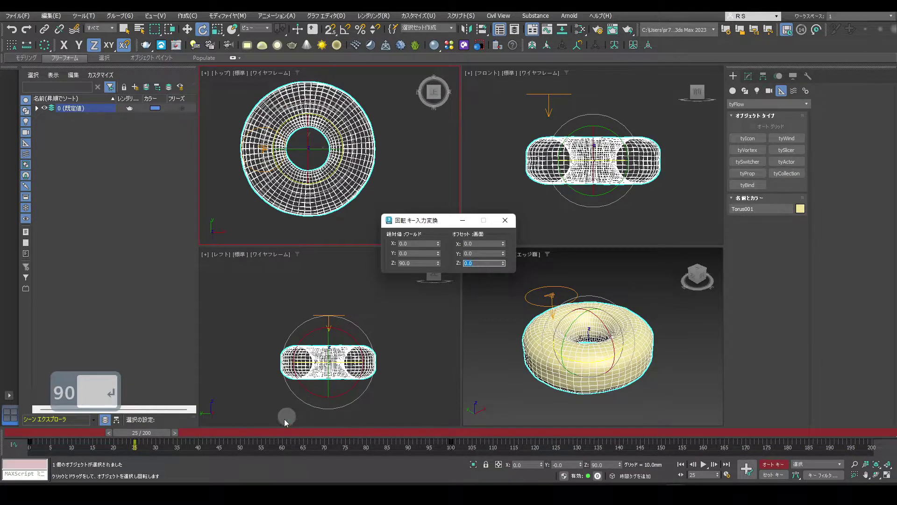
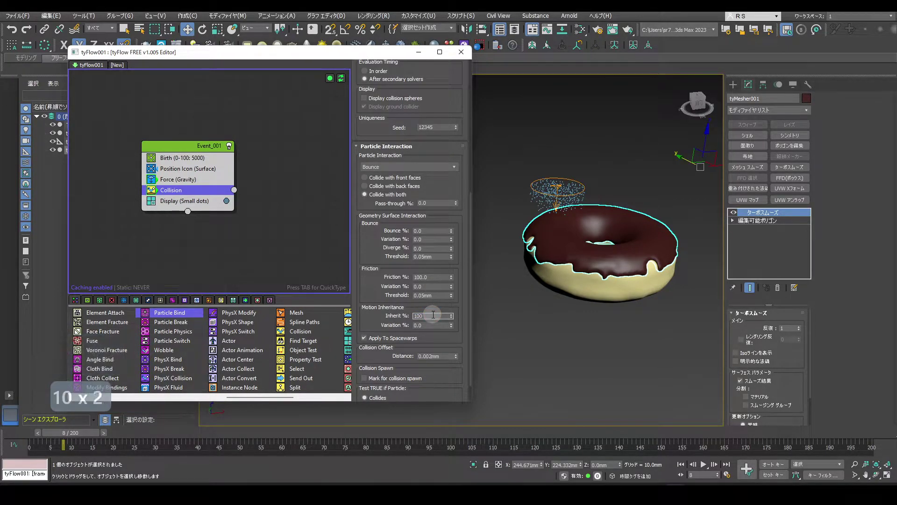
Step: Confirm 100% motion inheritance on the collision and scrub to watch particles cling to the glaze
key("Return")
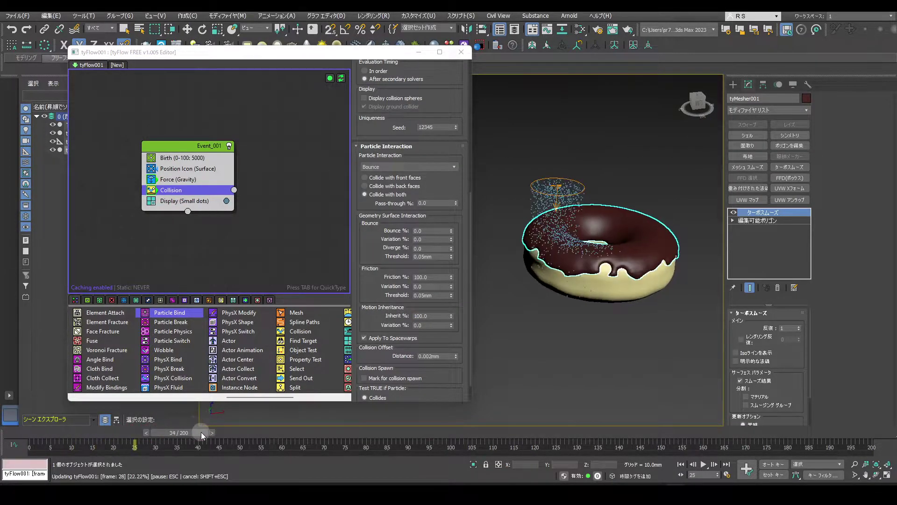
left_click_drag(204, 437, 242, 356)
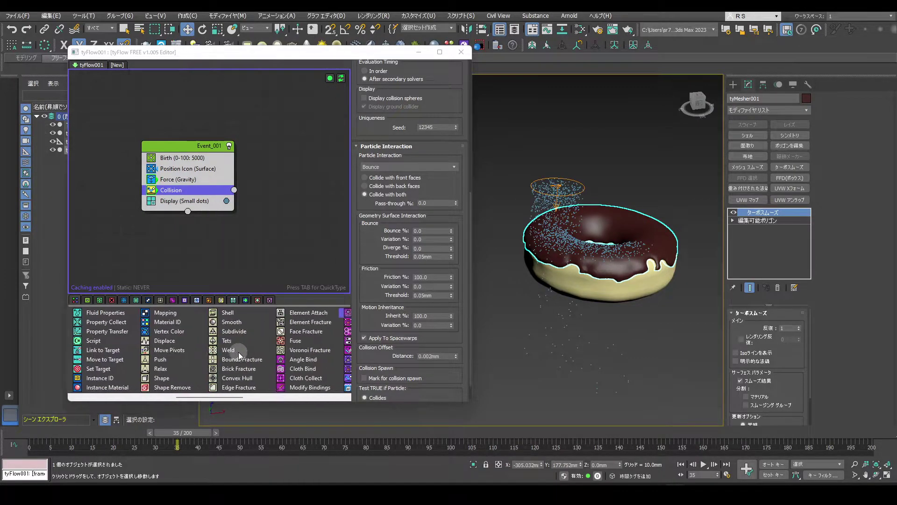
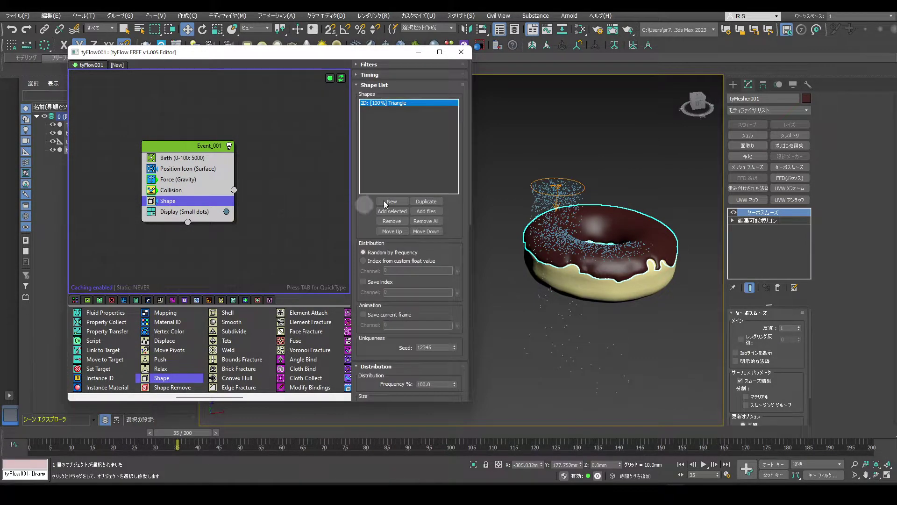
Step: Set the Shape operator to the 3D Sphere (MidRes) mesh
left_click(461, 312)
left_click(366, 219)
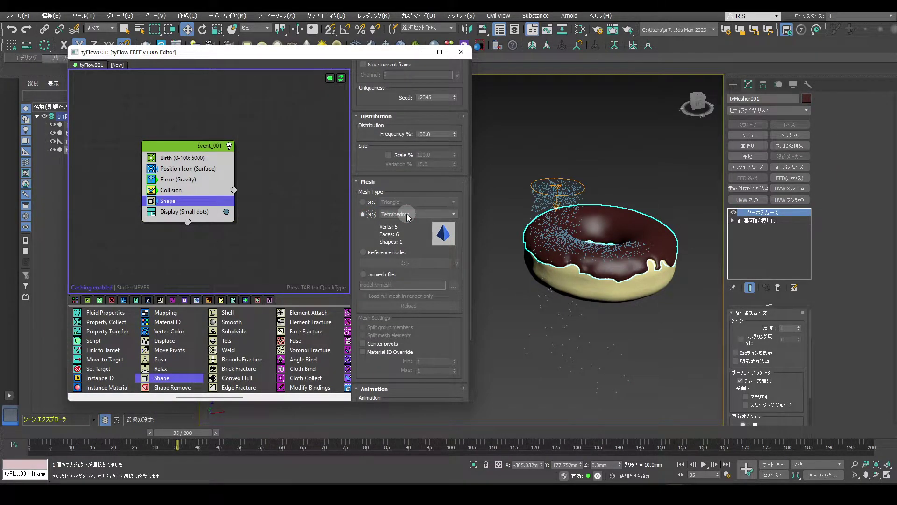
left_click(685, 467)
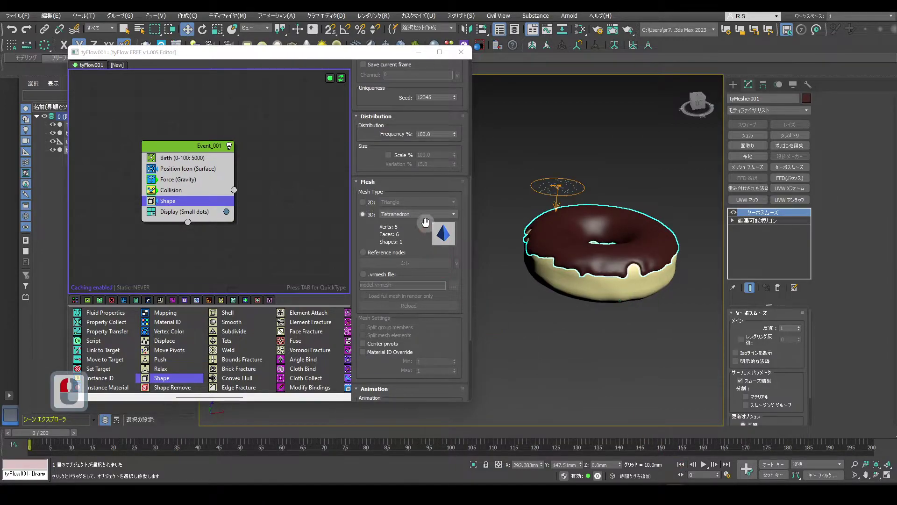
left_click_drag(427, 222, 430, 312)
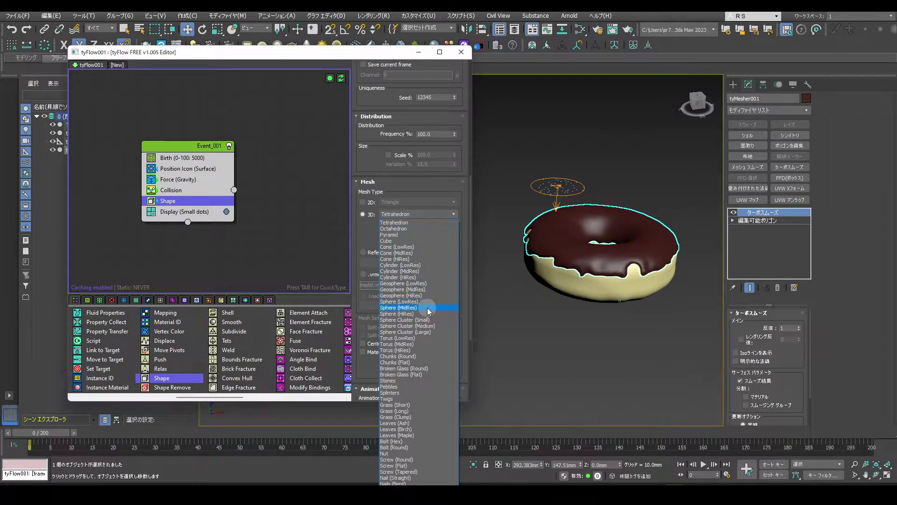
left_click_drag(430, 312, 452, 269)
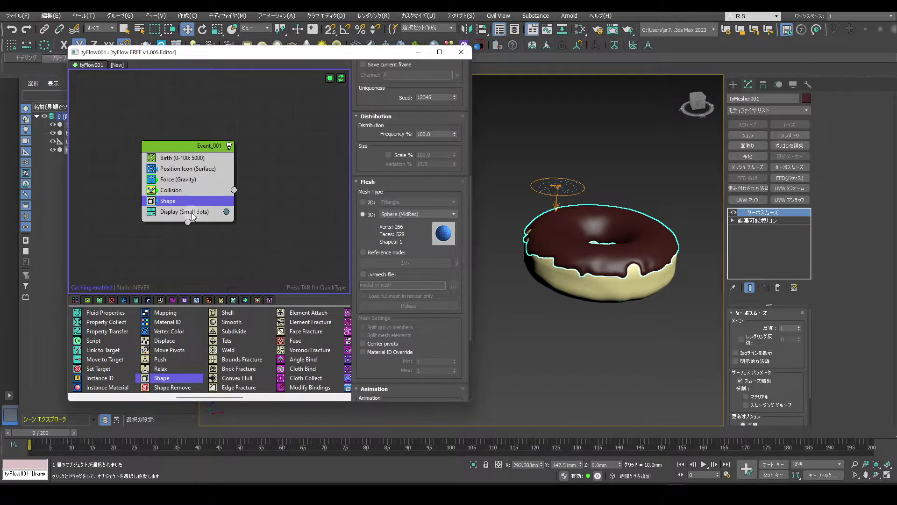
Step: Set the Display operator type to Geometry and scrub the timeline to preview
left_click(195, 217)
left_click(393, 88)
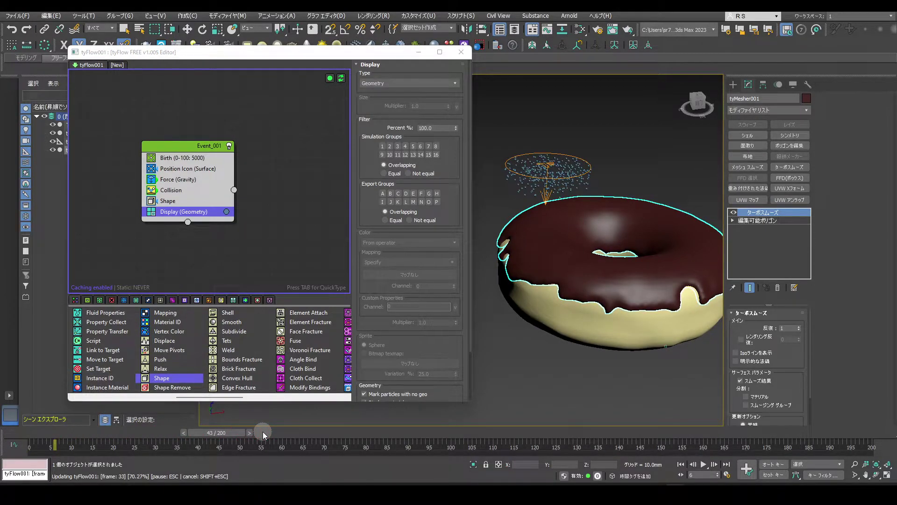
left_click(265, 436)
left_click_drag(266, 436, 266, 436)
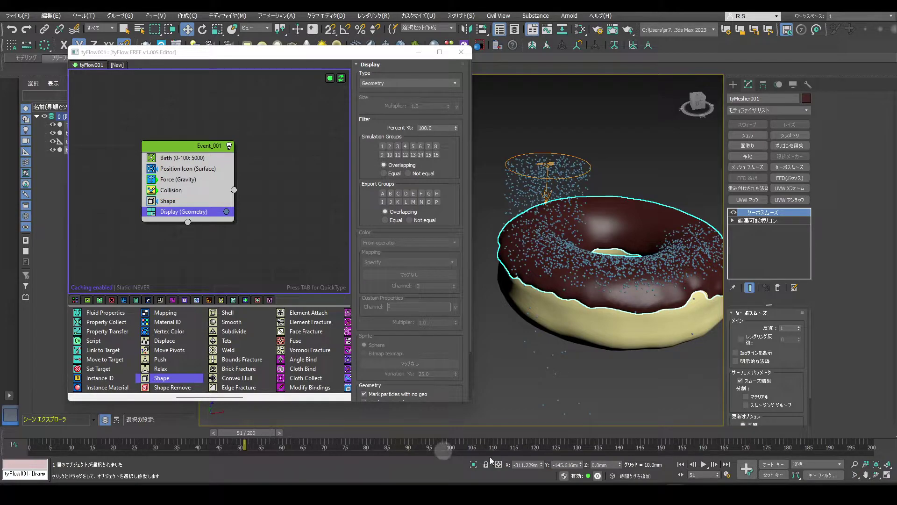
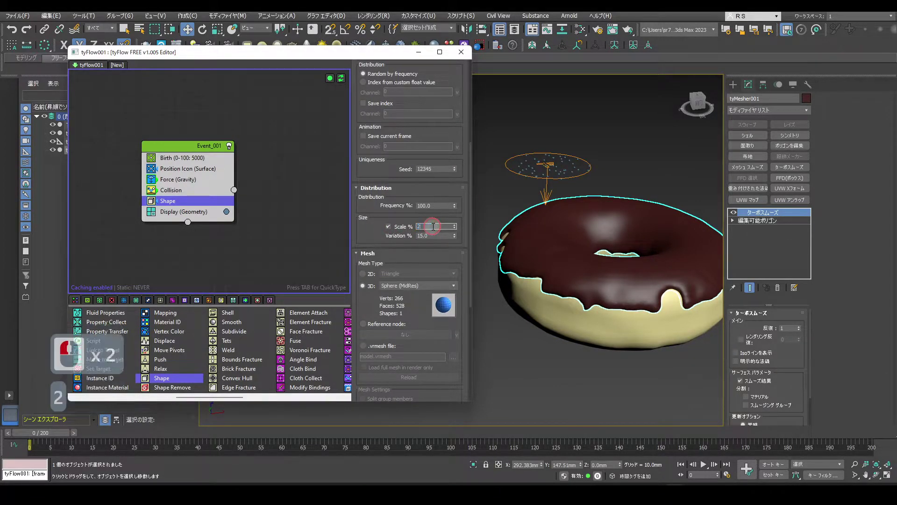
Step: Set the Shape operator's Scale % to 50
type("50")
key("Return")
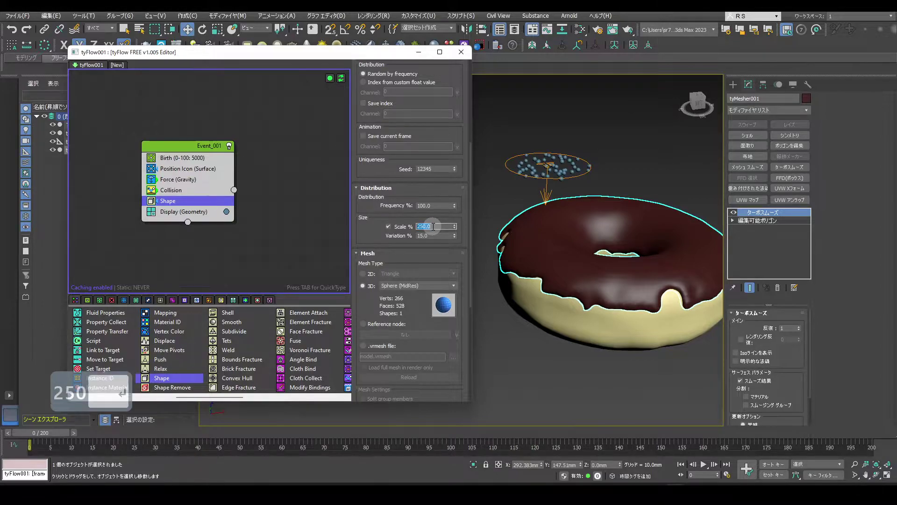
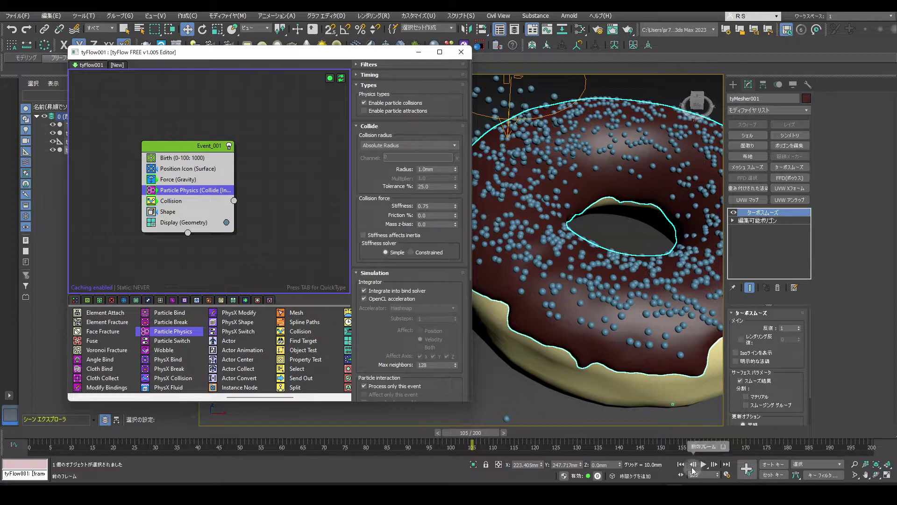
Step: Set the Particle Physics collide radius to 1.3 mm and scrub to recalculate the simulation
left_click(682, 470)
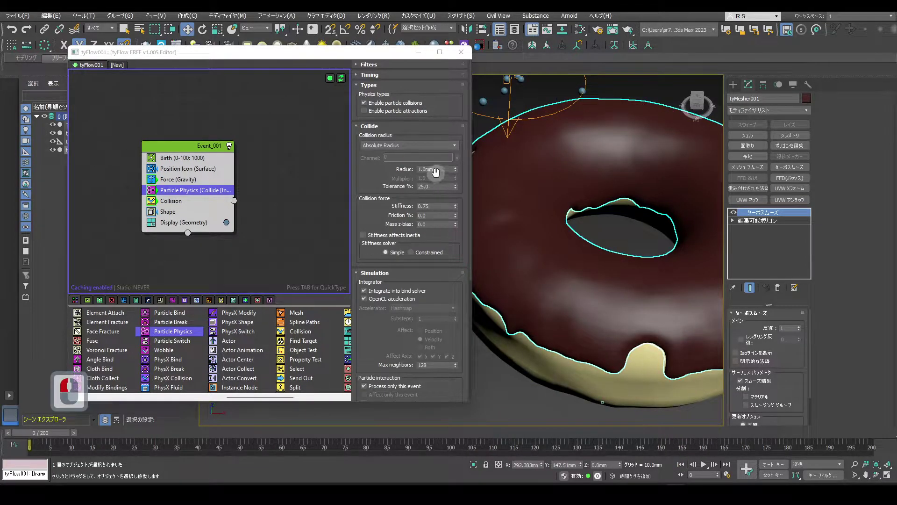
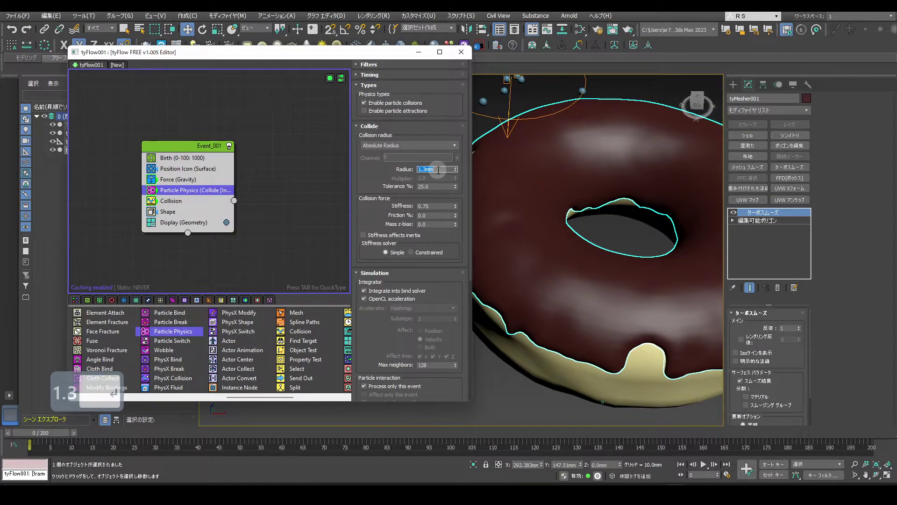
key("Return")
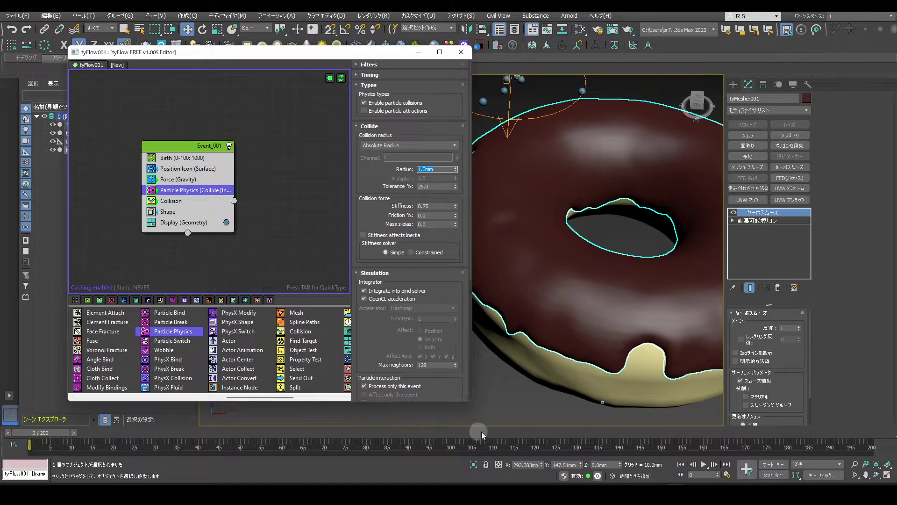
left_click_drag(551, 436, 551, 435)
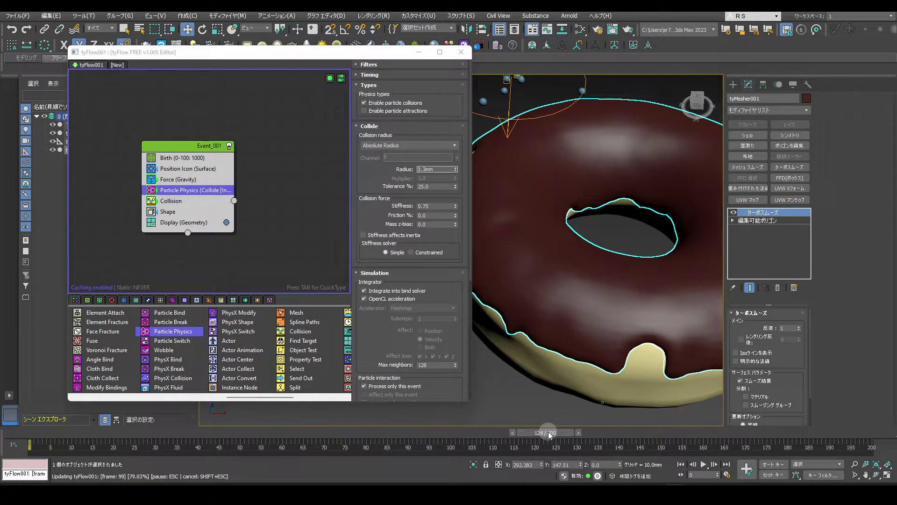
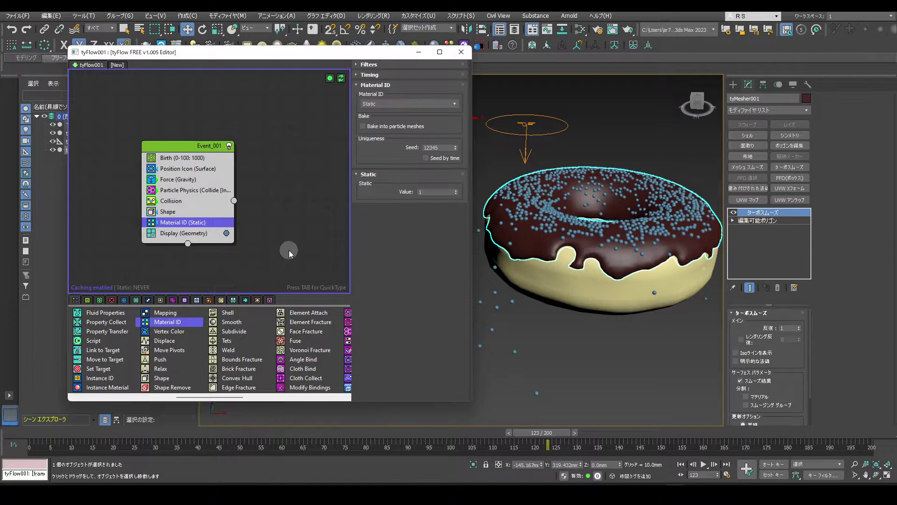
Step: Set Material ID mode to Random with max 7 and add a render Mesh operator
left_click(684, 465)
left_click(398, 102)
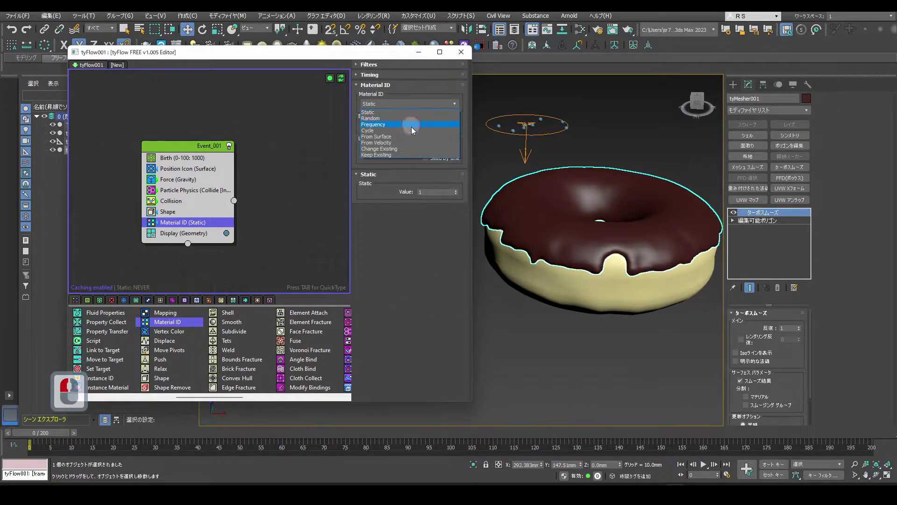
left_click(415, 126)
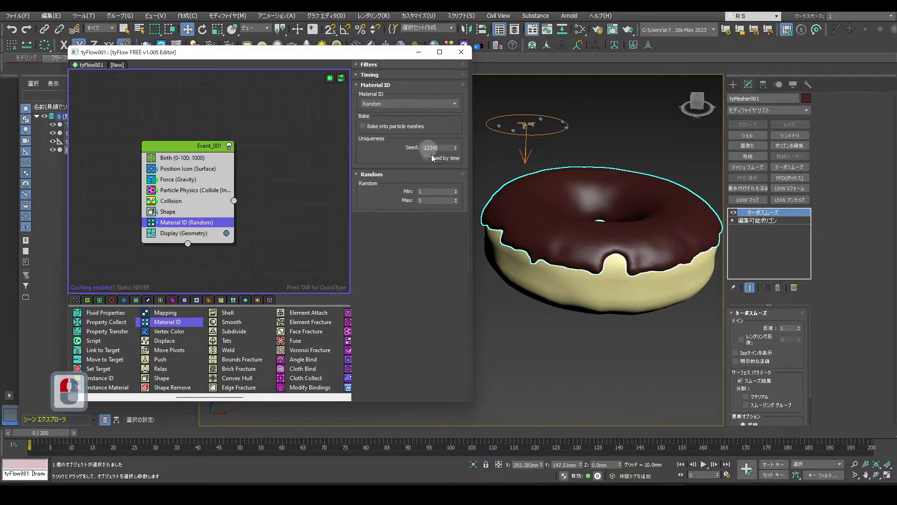
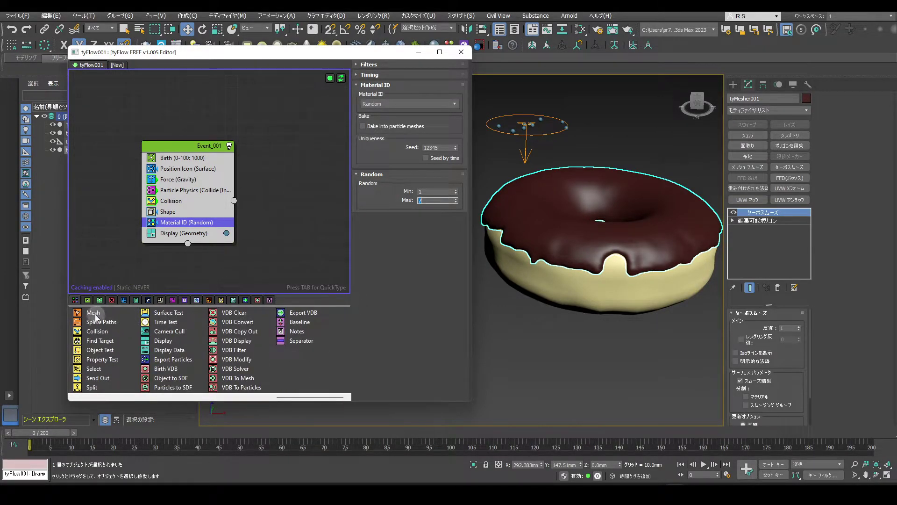
left_click(182, 234)
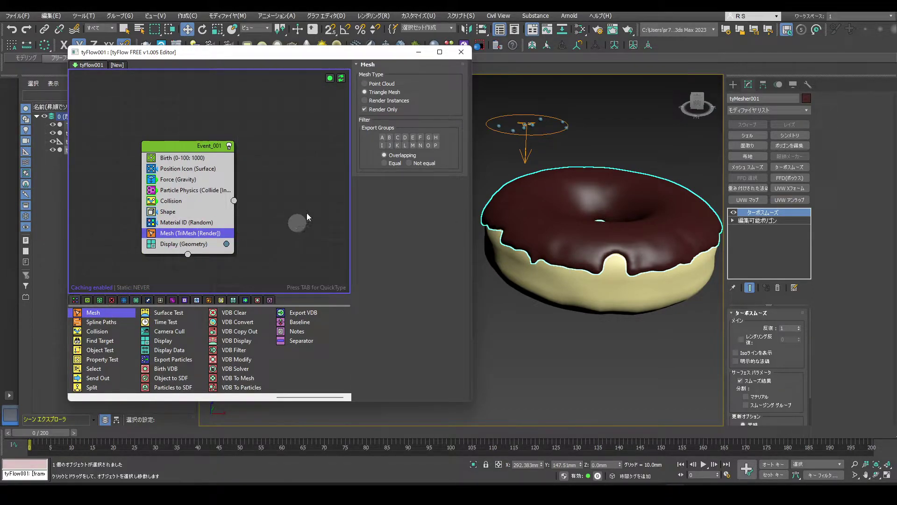
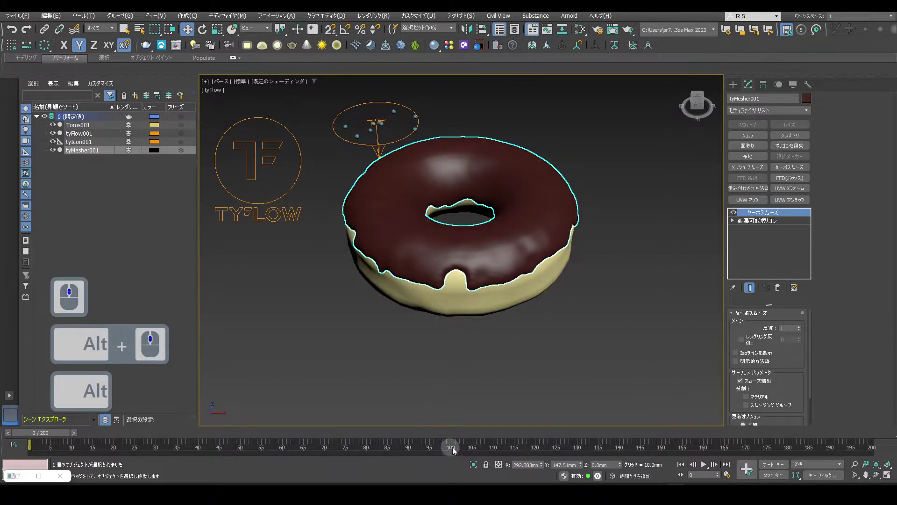
Step: Scrub to frame 174 where sprinkles have landed and start creating a new tyMesher object
left_click(655, 433)
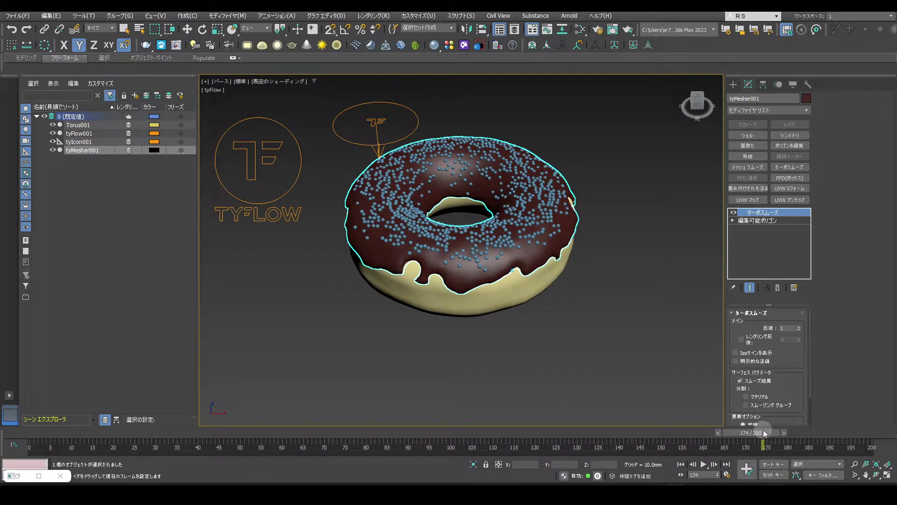
left_click(764, 436)
middle_click(610, 360)
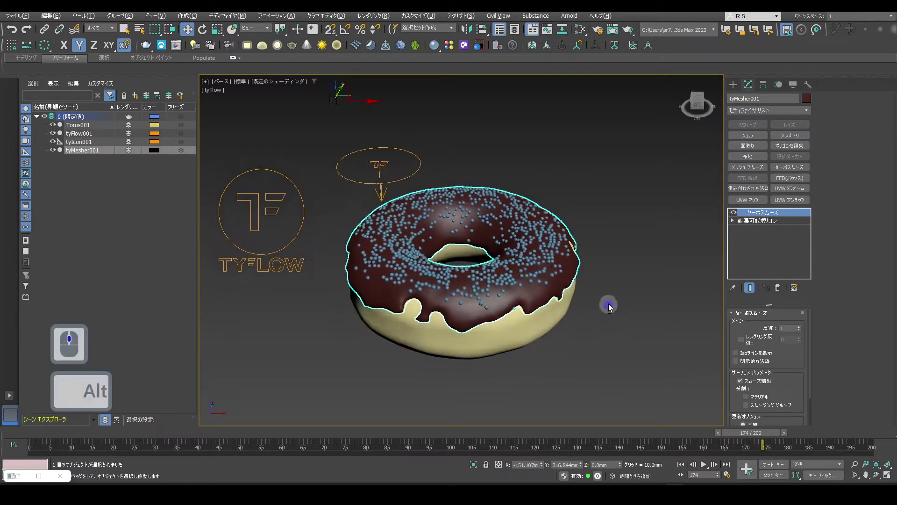
left_click(738, 87)
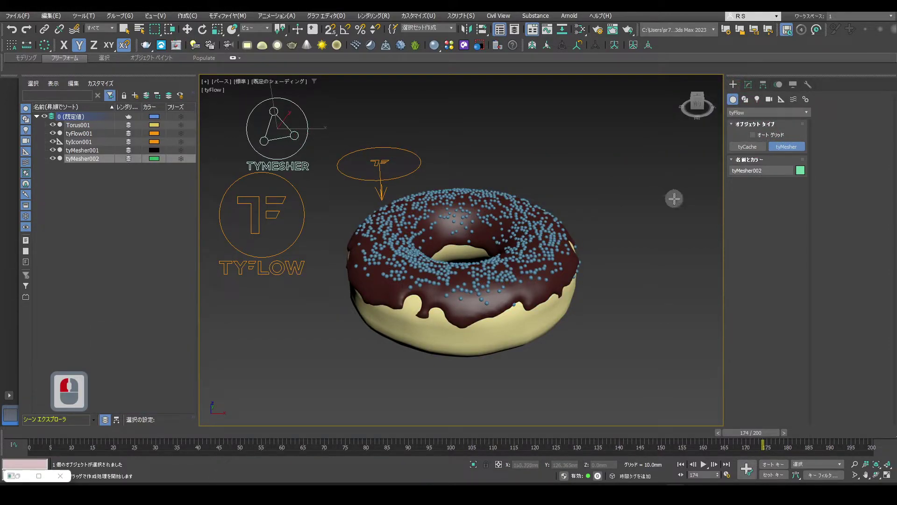
Step: Place tyMesher002 meshing the tyFlow001 sprinkles, hide tyFlow001, and frame the donut with two VRayLights
left_click(751, 90)
left_click(785, 340)
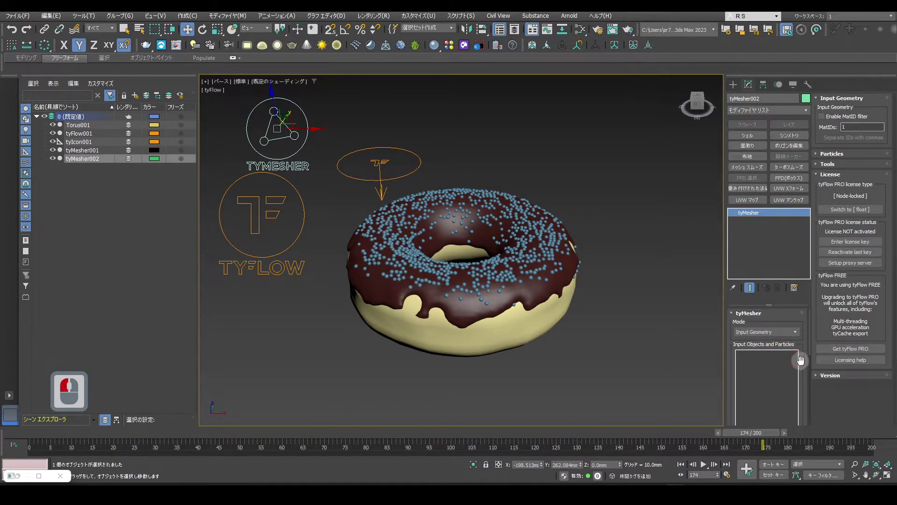
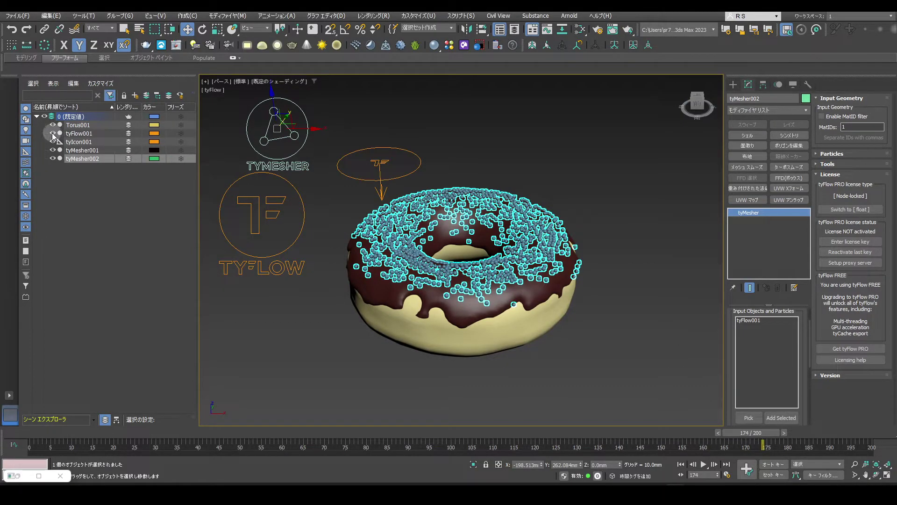
key("w")
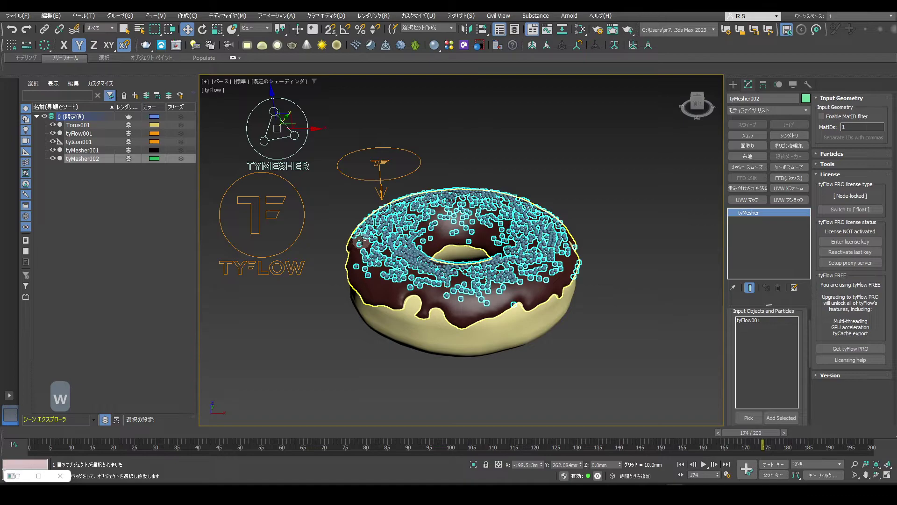
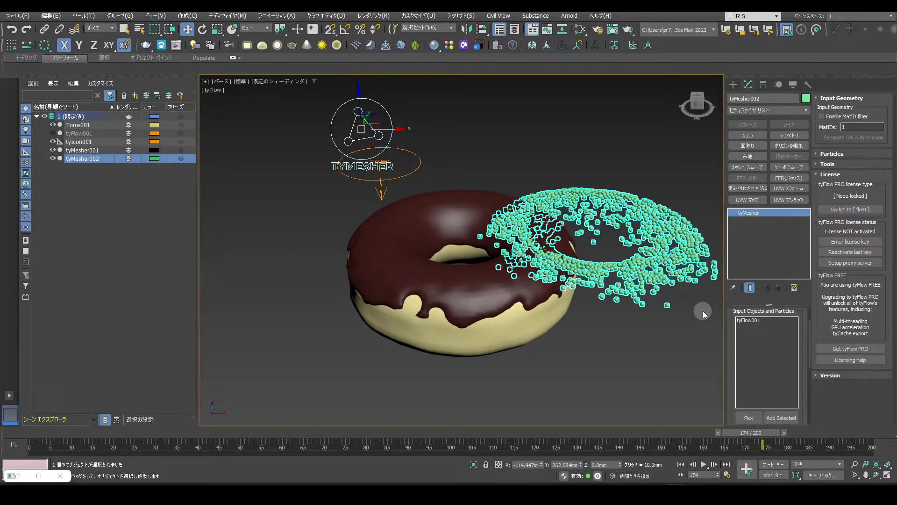
key("ctrl+z")
key("ctrl+z")
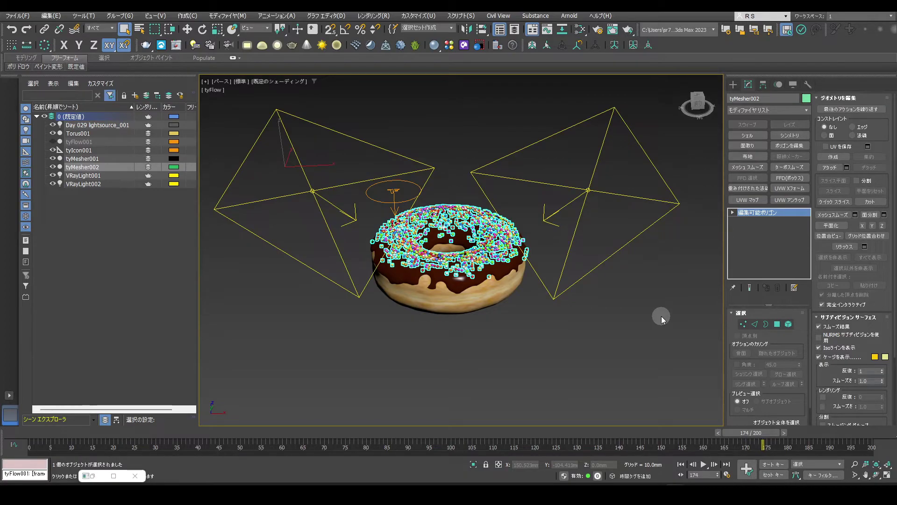
Step: Hide VRayLight001 and VRayLight002, switch to realistic viewport shading, and select Torus001
double_click(51, 182)
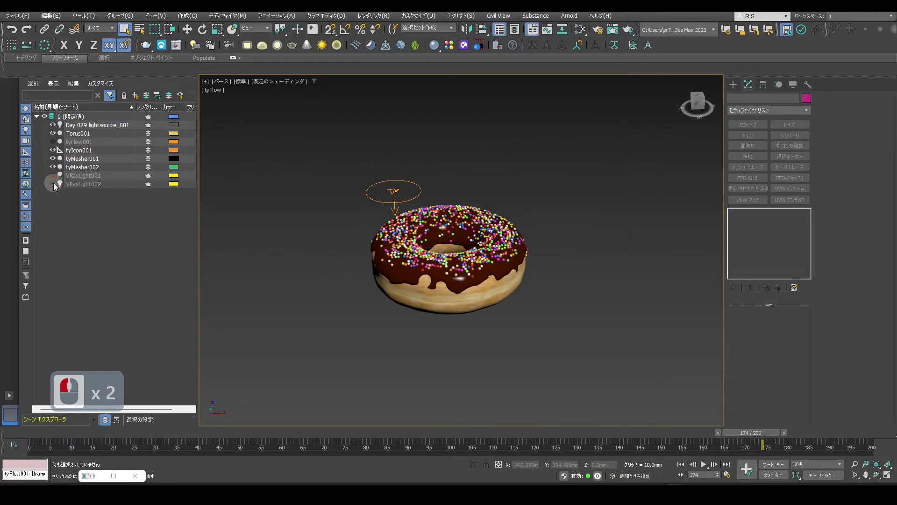
left_click(99, 182)
left_click(243, 89)
left_click(263, 109)
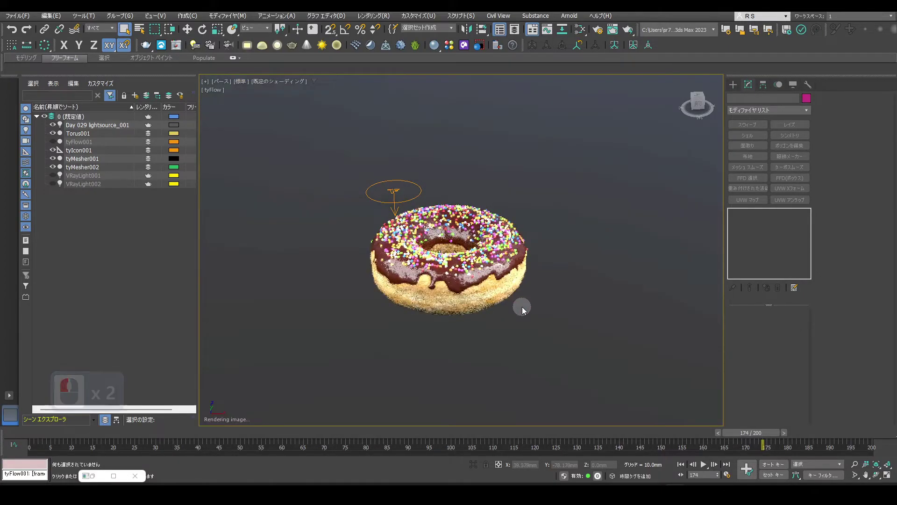